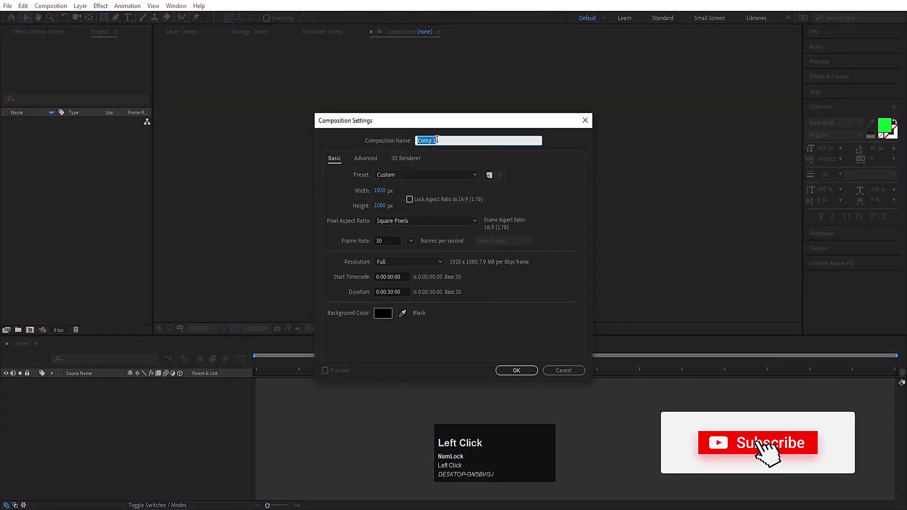
- Name the new 1920×1080, 30 fps composition 'Main Animation'
key(shift+m)
text(i)
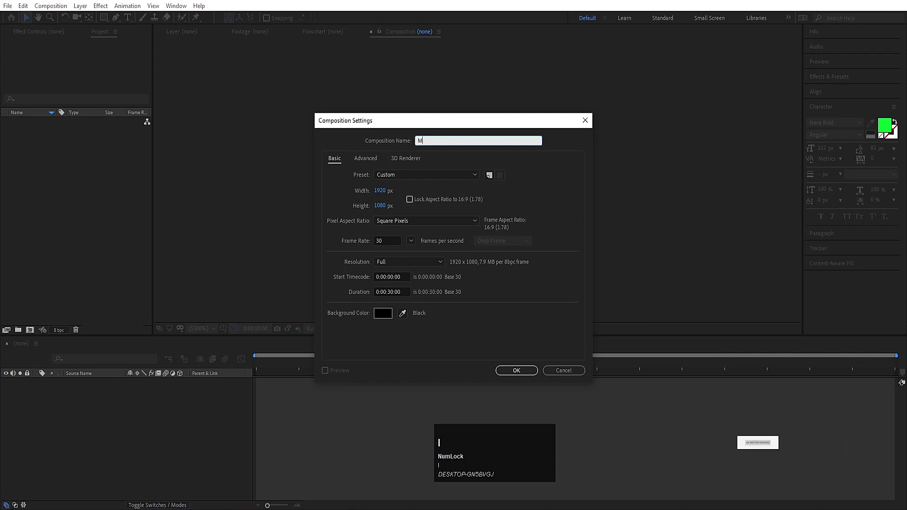
text(ain)
key(space)
text(imation)
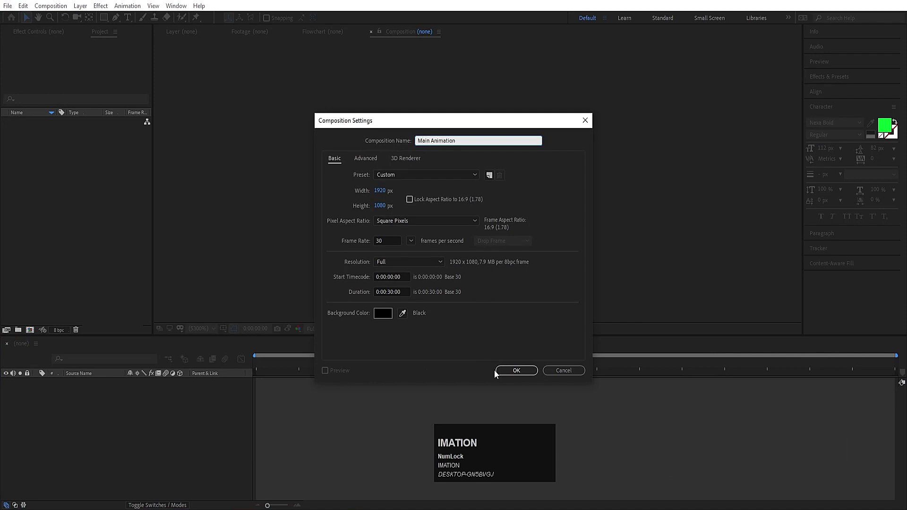
- Show Title/Action Safe guides, write the green MOTION text and scale it to 242%
click(506, 379)
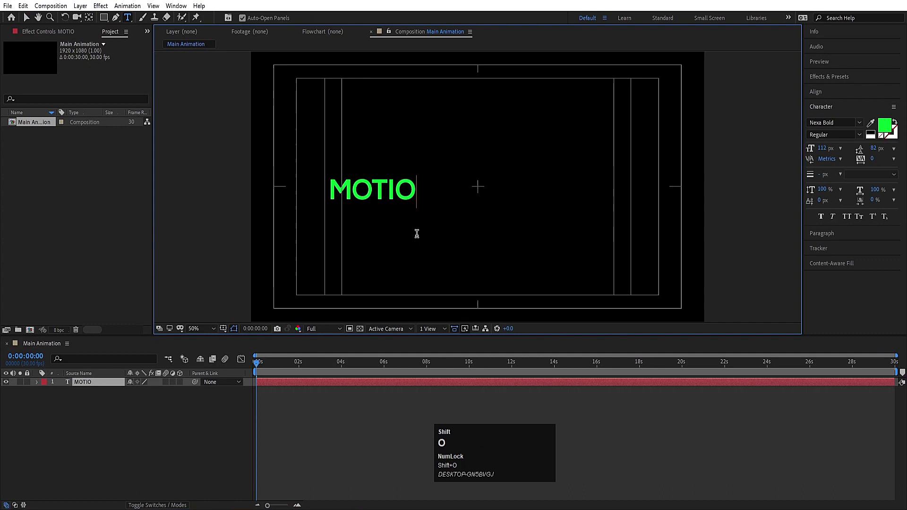
click(106, 419)
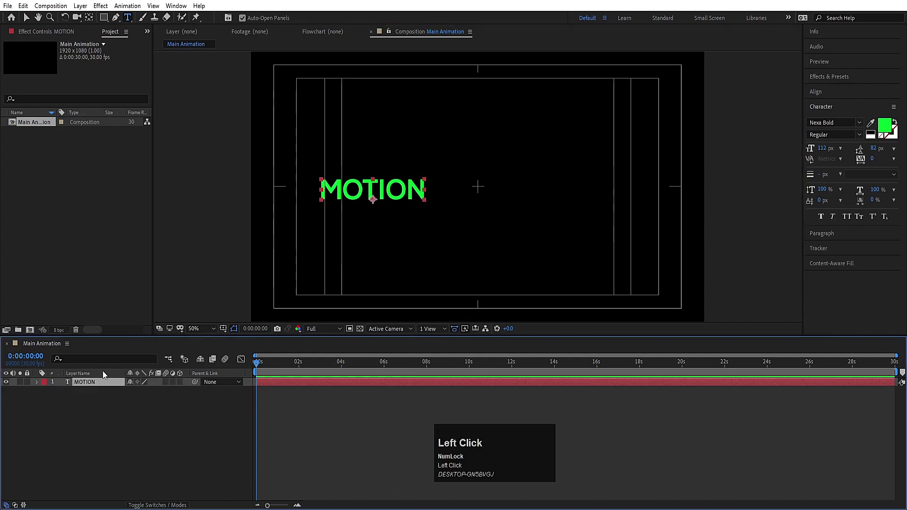
key(ctrl+alt+Home)
click(818, 98)
- Create a new black solid (Ctrl+Y) and place it beneath the centred MOTION text
key(s)
drag(479, 185, 130, 420)
key(ctrl+y)
drag(447, 322, 97, 388)
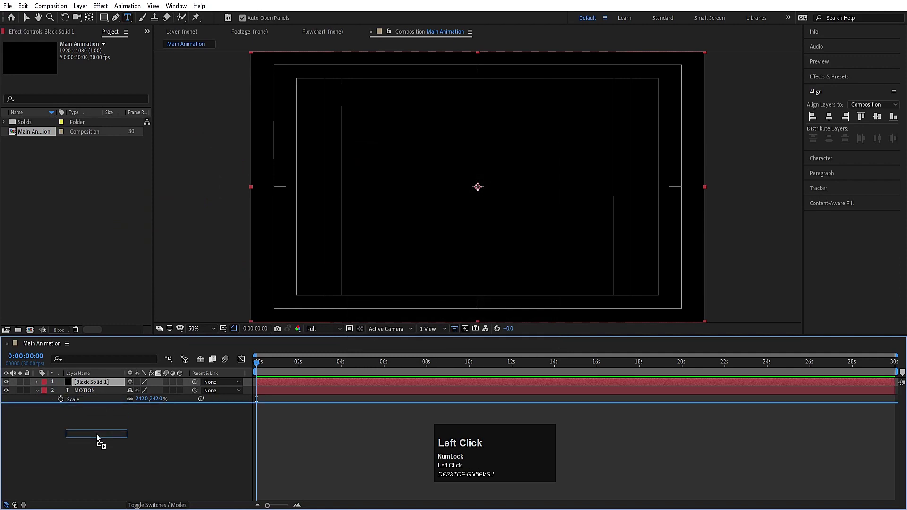
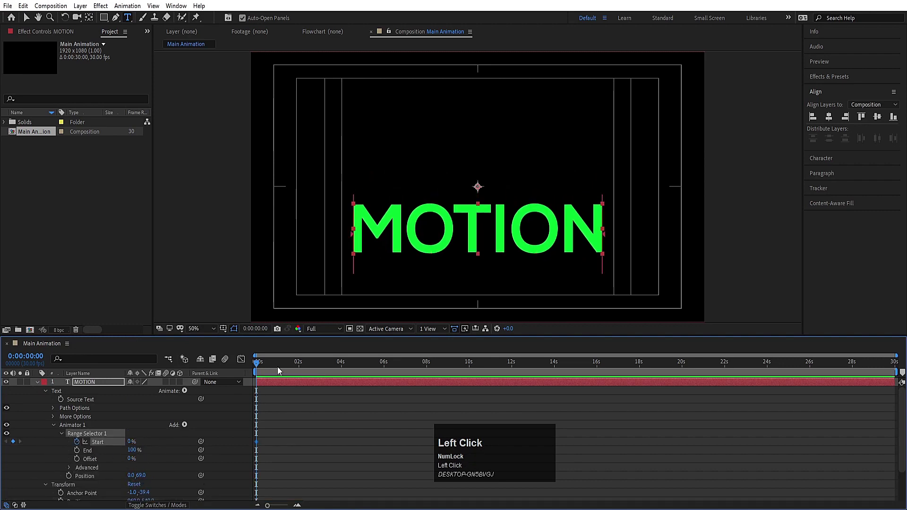
- Zoom the timeline in on its start with '=' to work on the Range Selector keyframes
key(=)
text(==)
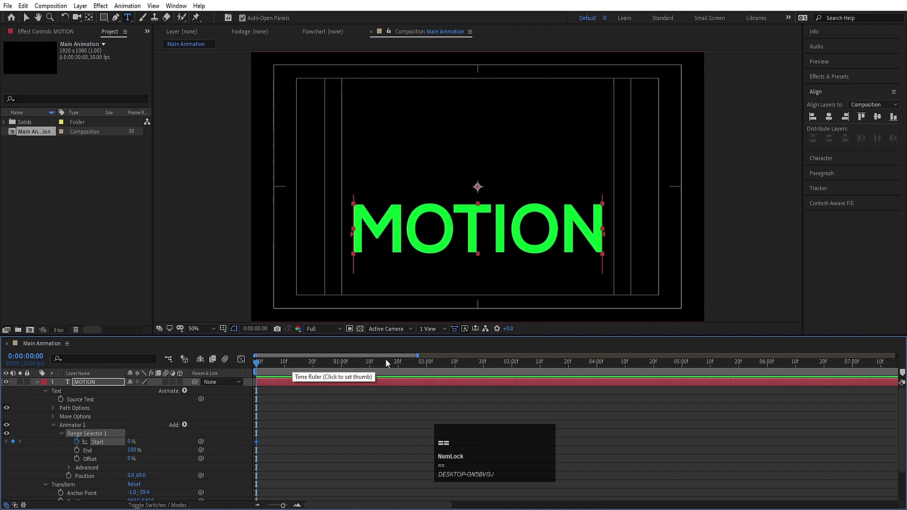
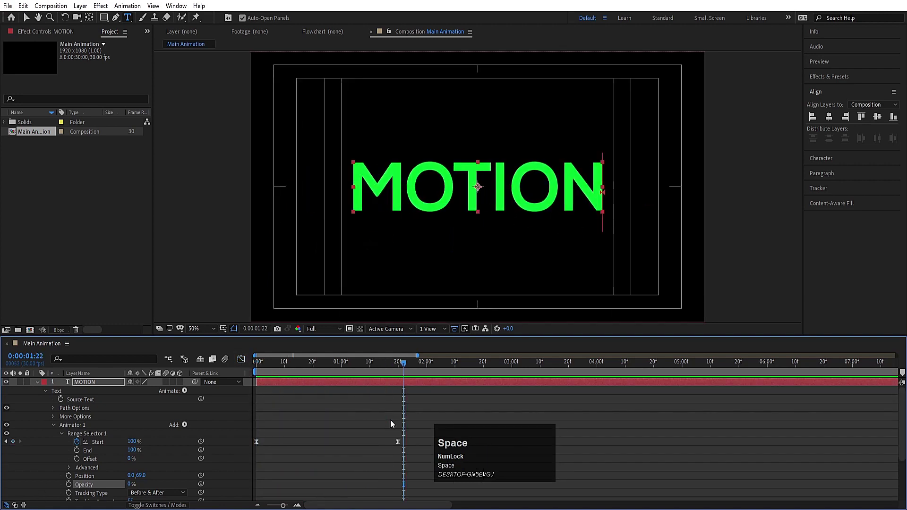
- Select both the MOTION text and black solid layers for nesting
key(j)
click(393, 424)
key(u)
text(uu)
drag(102, 424, 78, 390)
- Pre-compose them (Ctrl+Shift+C) into a composition named 'Motion text'
key(ctrl+shift+c)
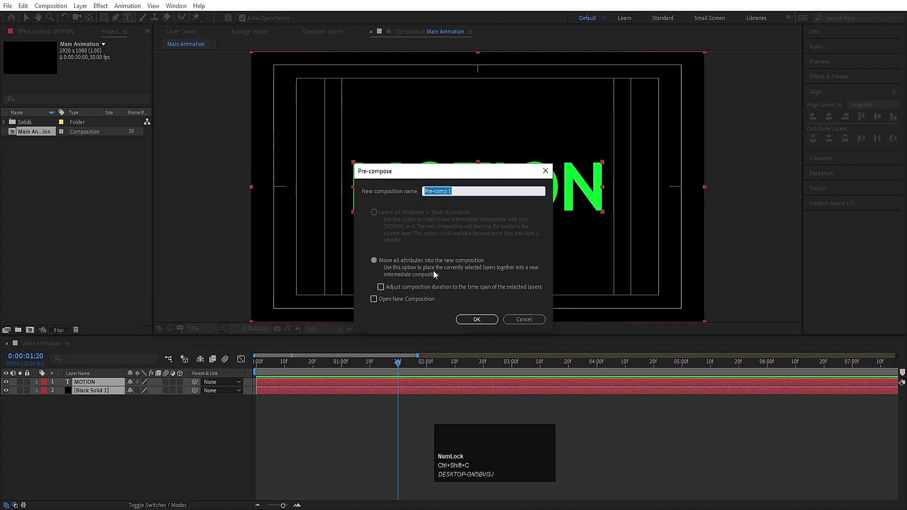
text(otion)
key(space)
text(text)
key(Return)
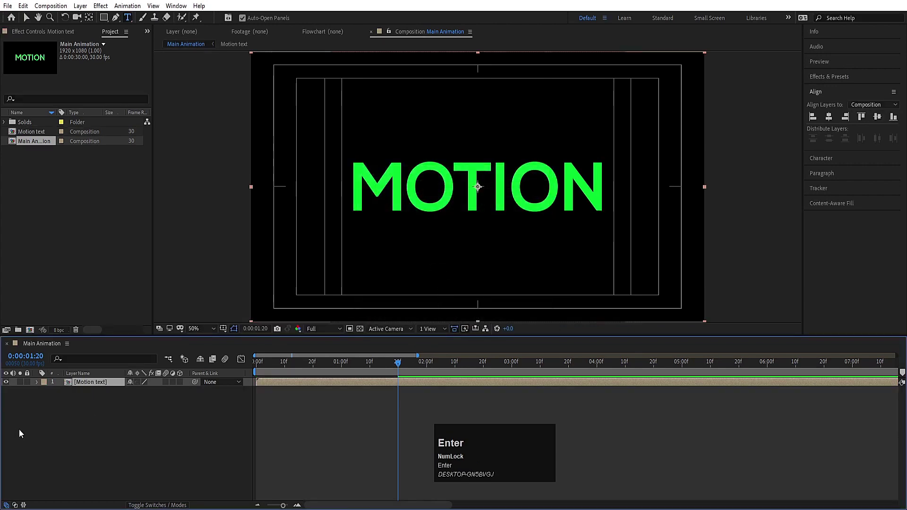
- Write a GRAPHICS text layer, move it below Motion text and make the precomp visible again
click(20, 437)
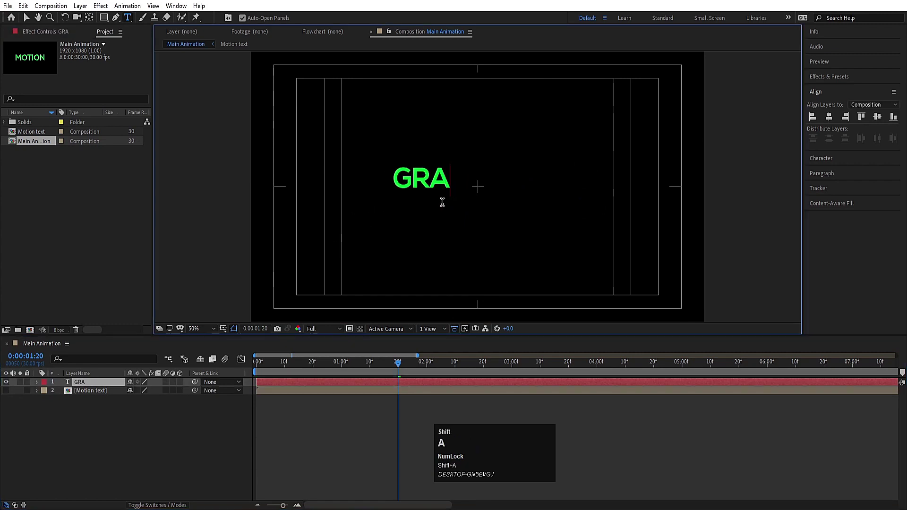
click(31, 447)
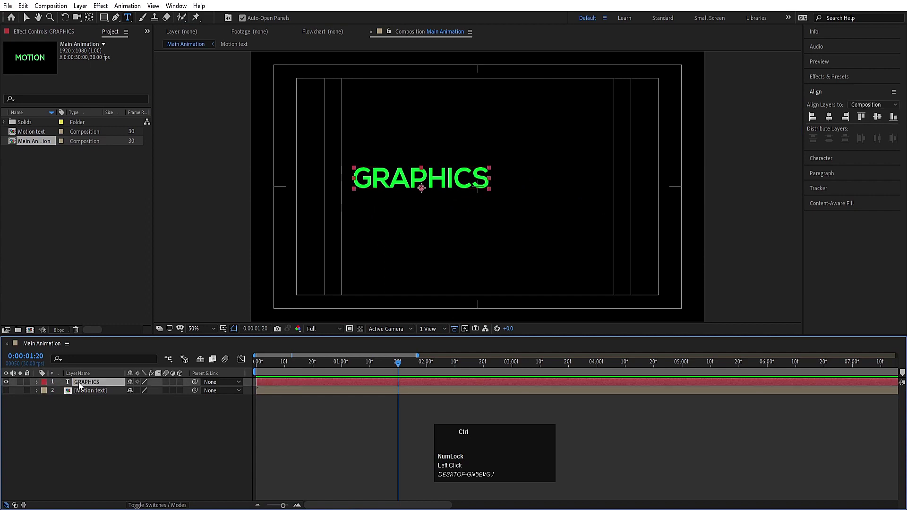
key(ctrl+alt+Home)
click(833, 124)
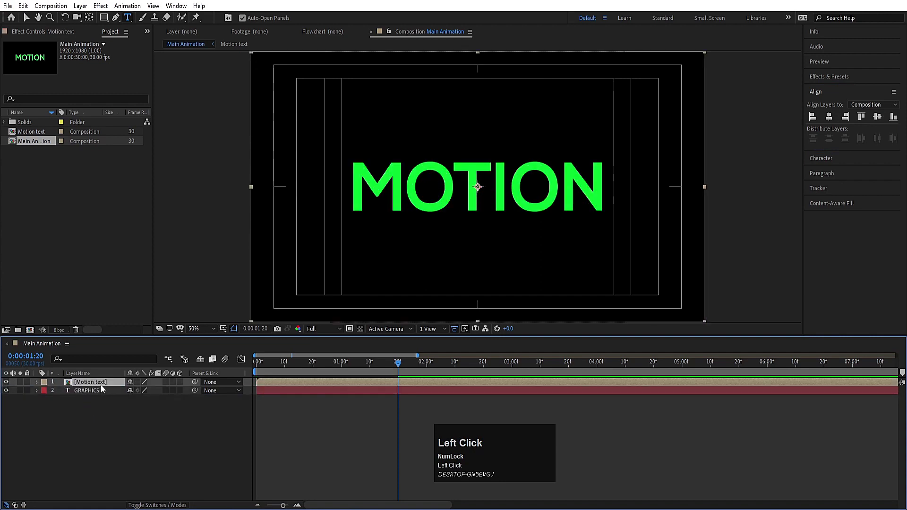
- Find CC Split with the 'cc sp' search and apply it to the Motion text layer
key(ctrl+a)
text(cc)
key(space)
text(s)
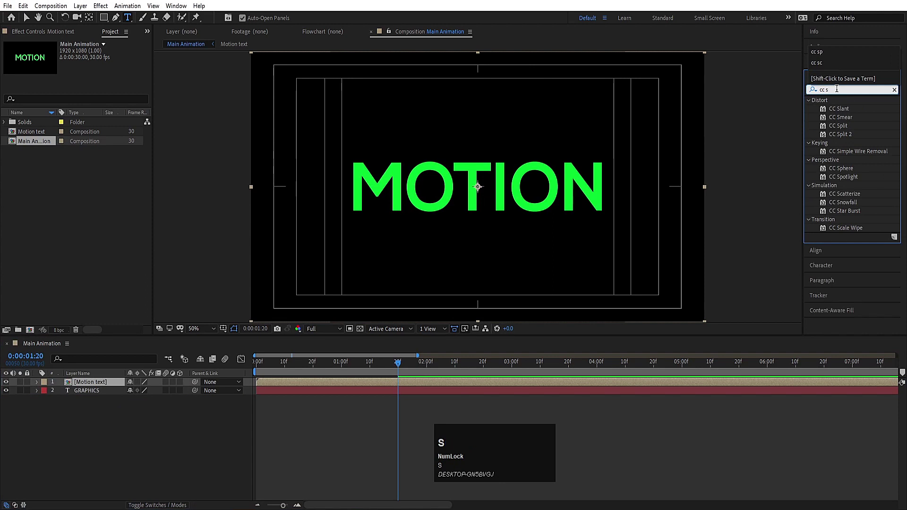
text(p)
drag(842, 114, 366, 184)
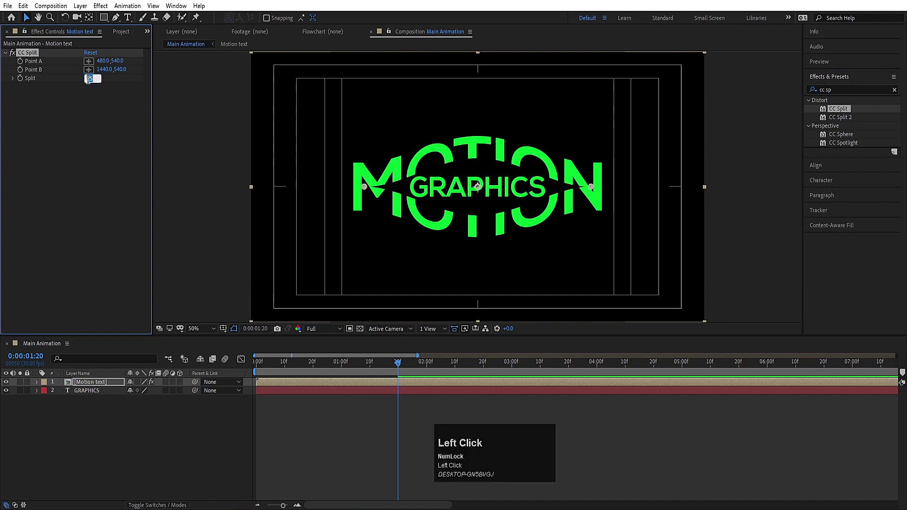
- Set Split to 0 at the start time, keyframe it and hide the safe-area guides
key(Return)
click(353, 365)
key(space)
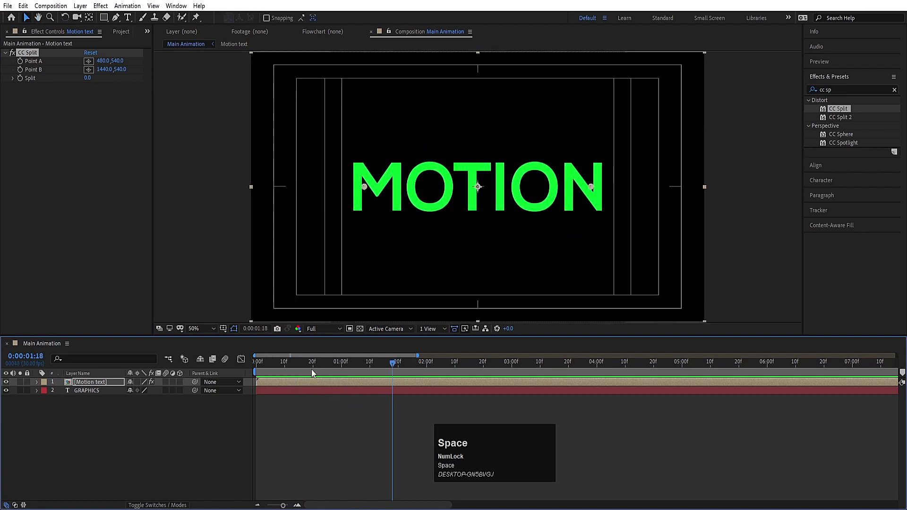
click(26, 86)
key(u)
key(space)
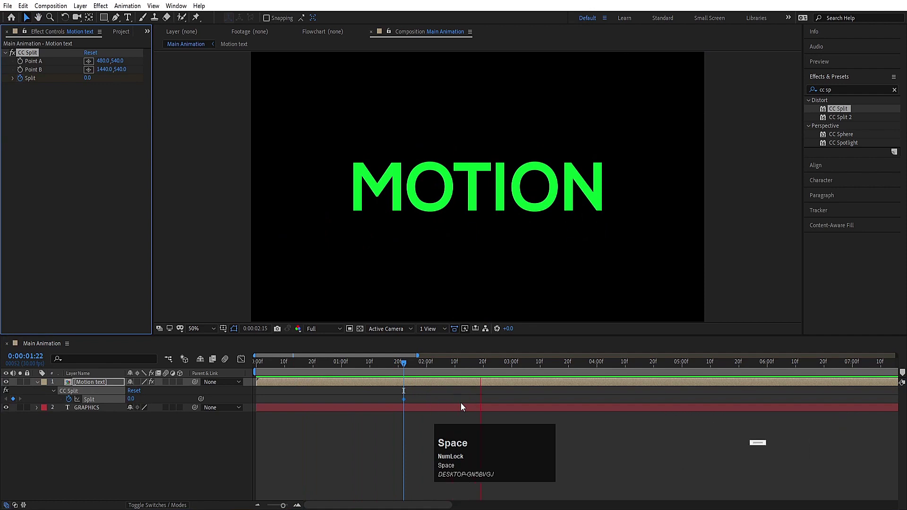
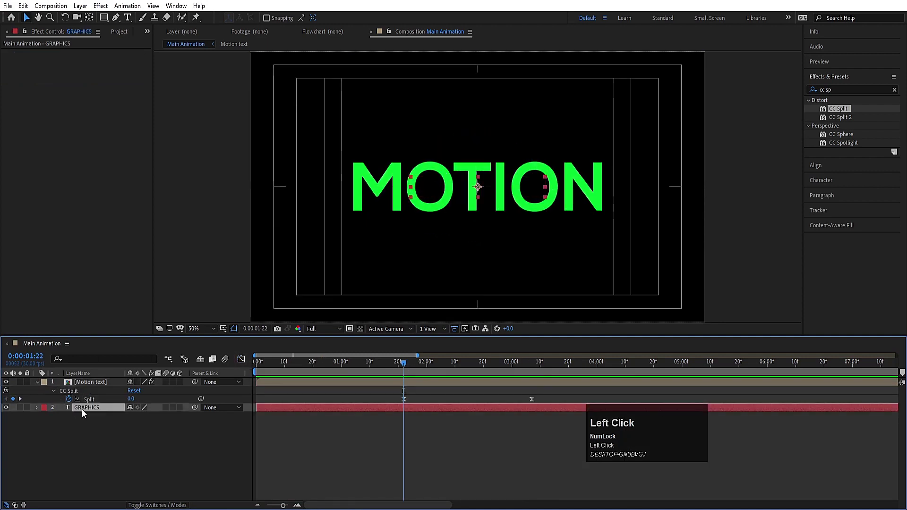
- Expose GRAPHICS' Position with P so it can be keyframed alongside the Split of 30
text([p)
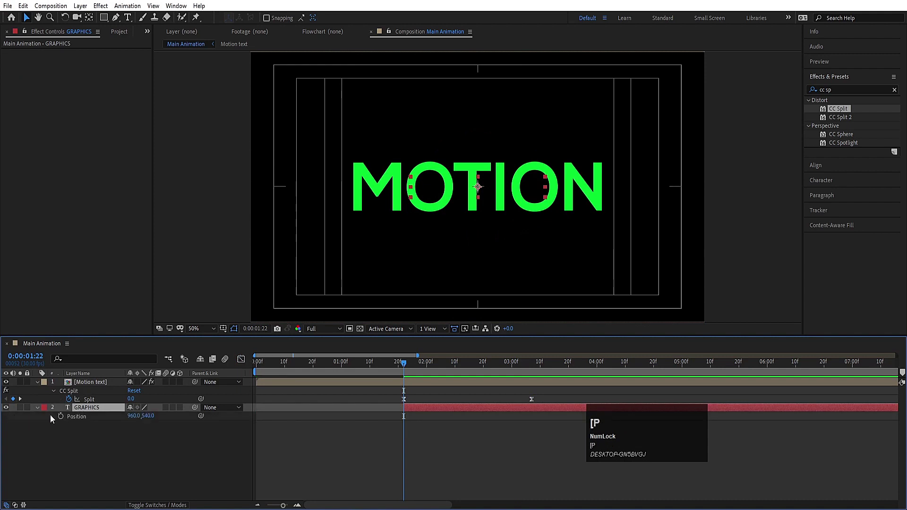
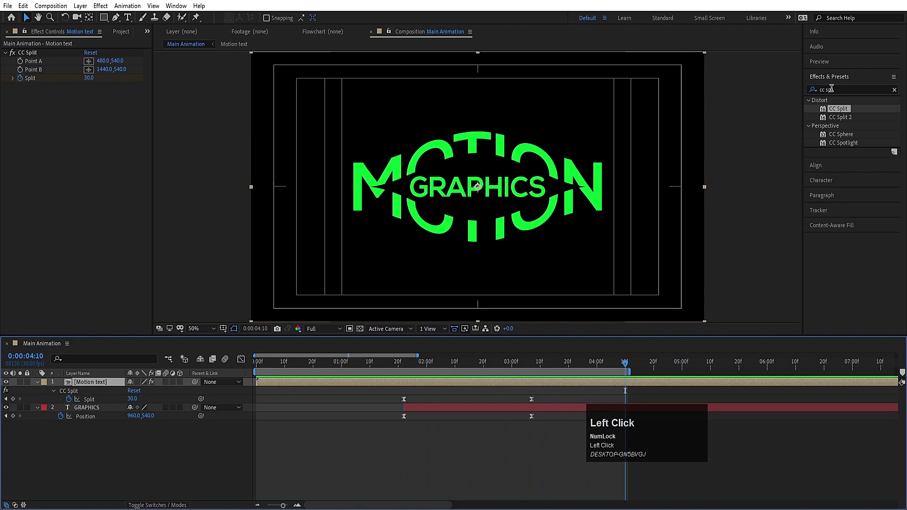
- Apply Drop Shadow to Motion text as a soft green glow and preview the split reveal
key(ctrl+a)
text(drop)
drag(853, 219, 133, 348)
key(space)
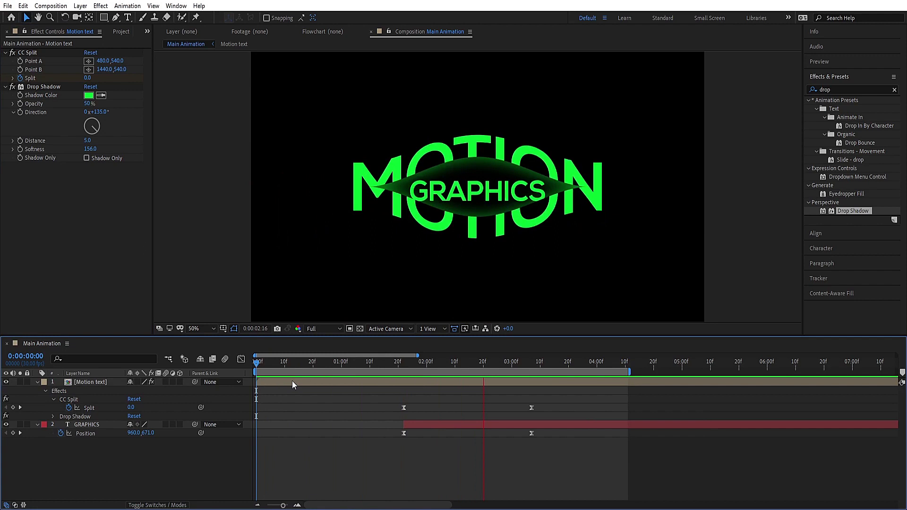
key(space)
click(175, 465)
- Inside Motion text, duplicate MOTION as a 0.5 px outline-only copy nudged off the original
key(u)
click(107, 389)
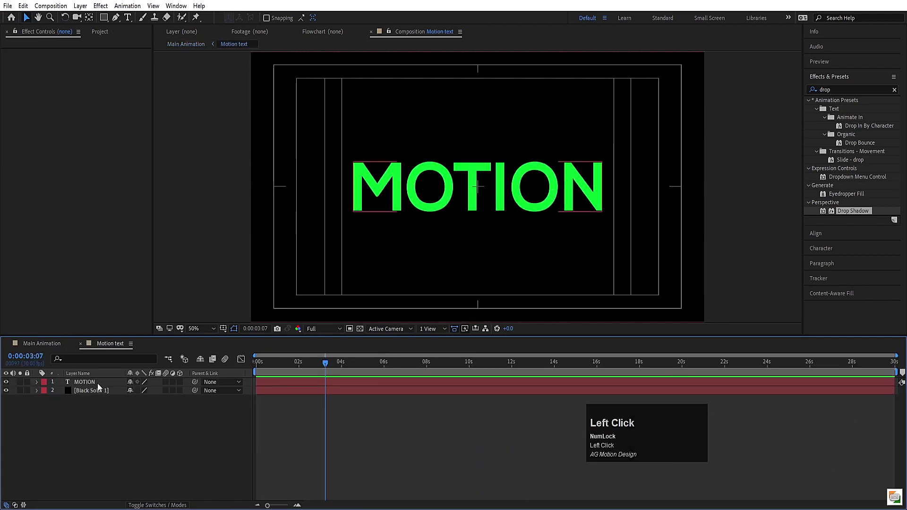
key(ctrl+d)
click(823, 254)
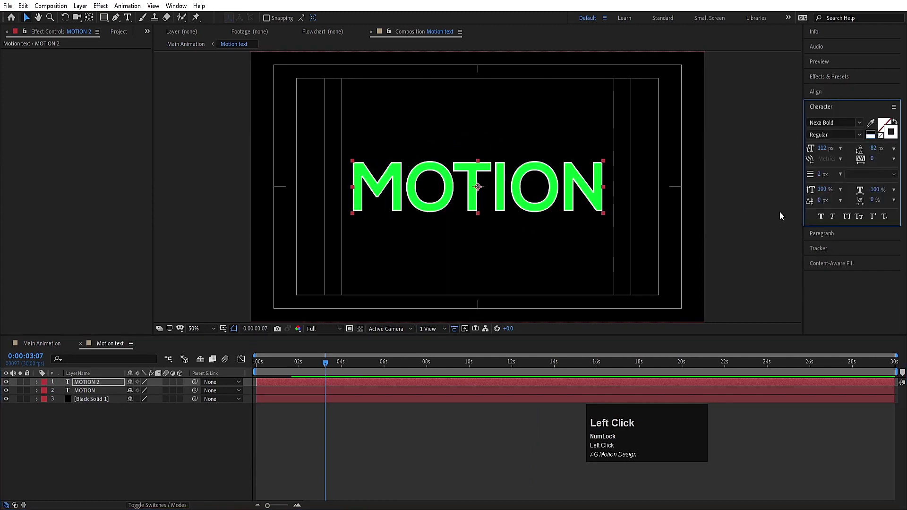
click(820, 179)
key(Return)
click(90, 445)
key(Up)
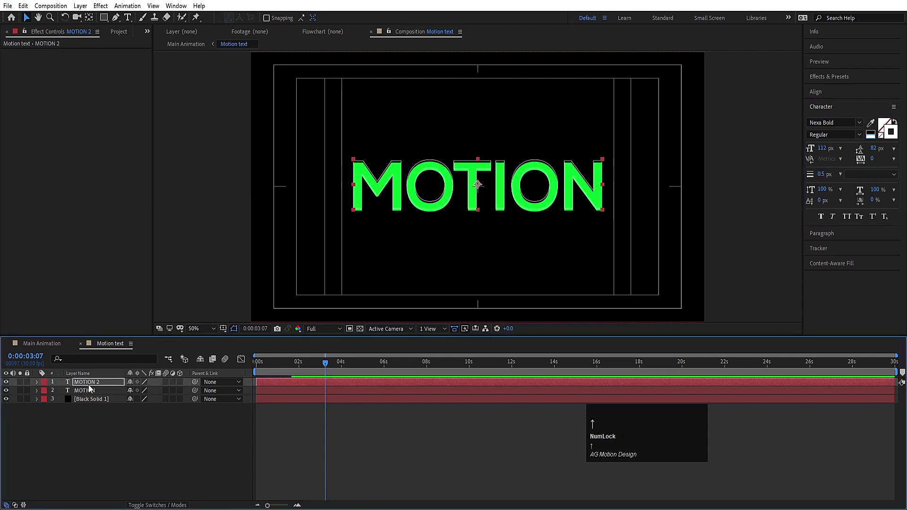
key(Right)
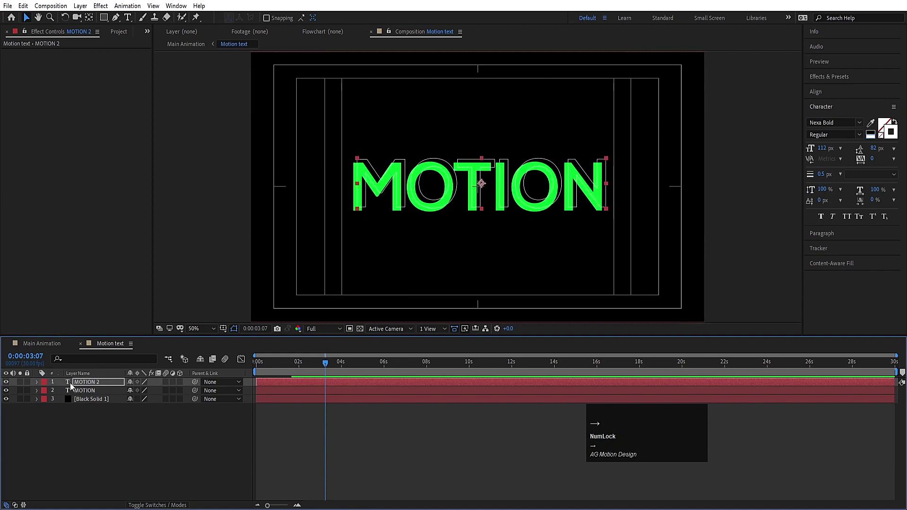
- Return to Main Animation and play back the finished split reveal
click(52, 347)
key(space)
click(517, 365)
key(space)
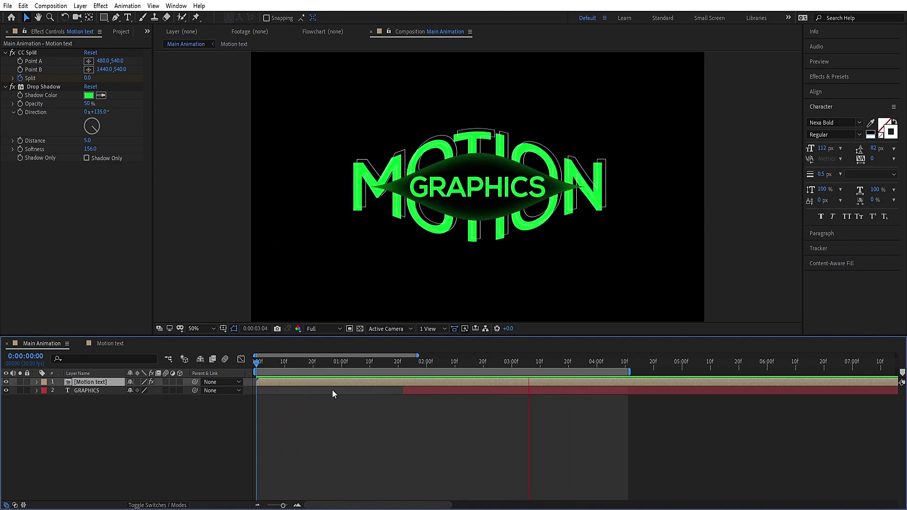
key(space)
click(360, 414)
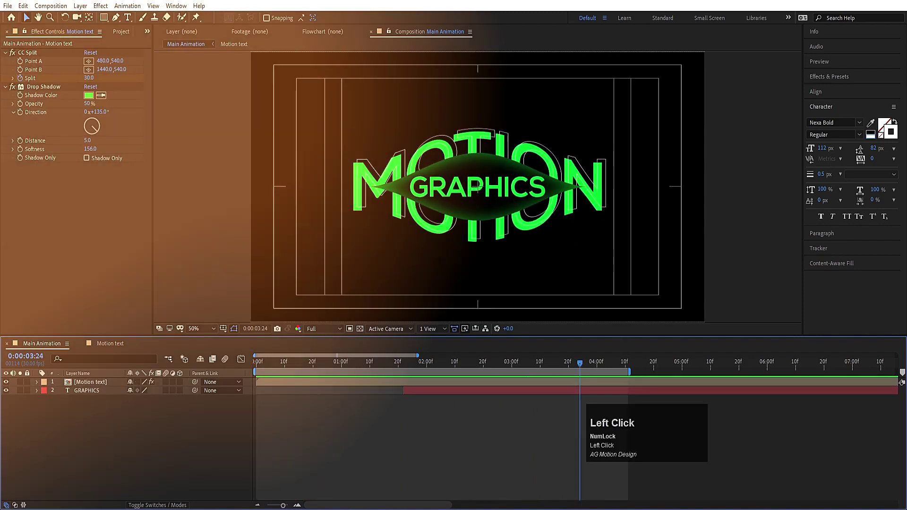